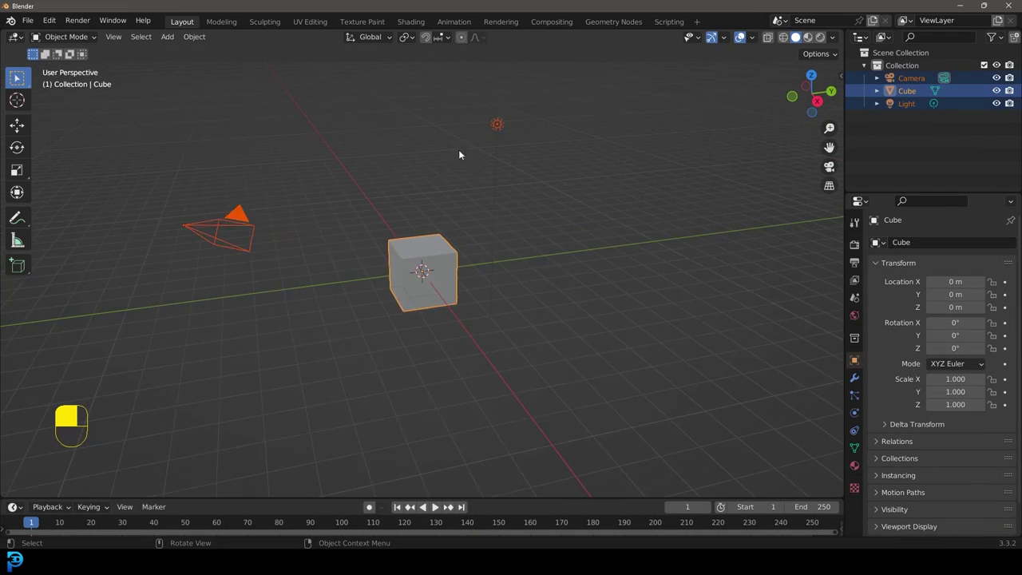
# Delete the default cube, camera and light to empty the scene.
pyautogui.press('Delete')
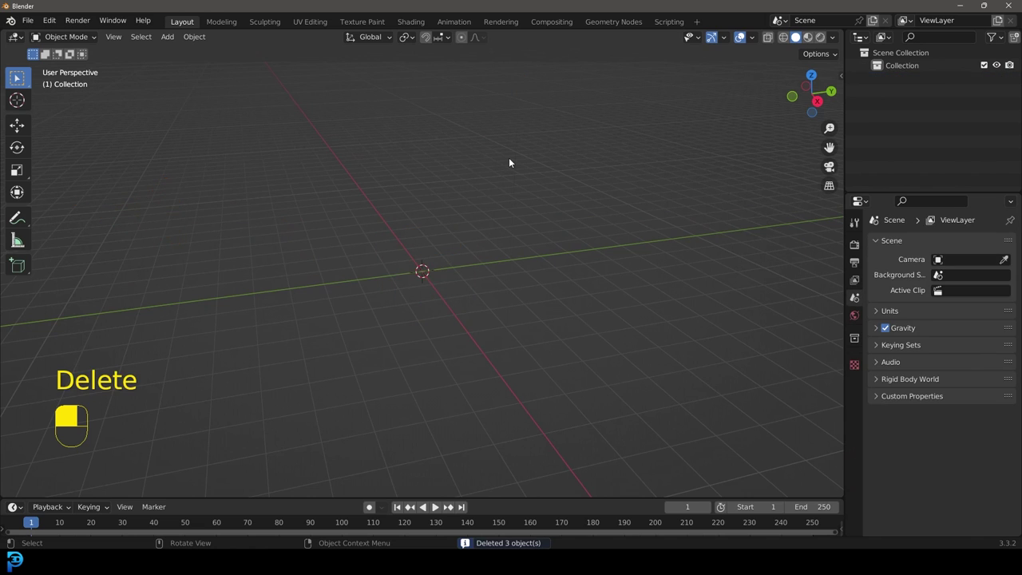
# Add a cylinder and scale it into a narrow, tall column shape.
pyautogui.press('shift+a')
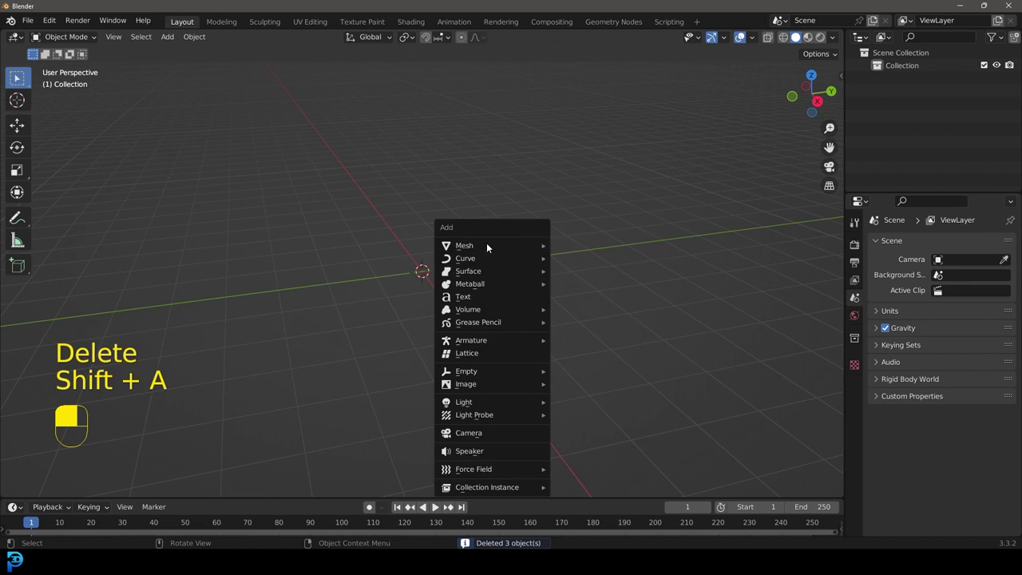
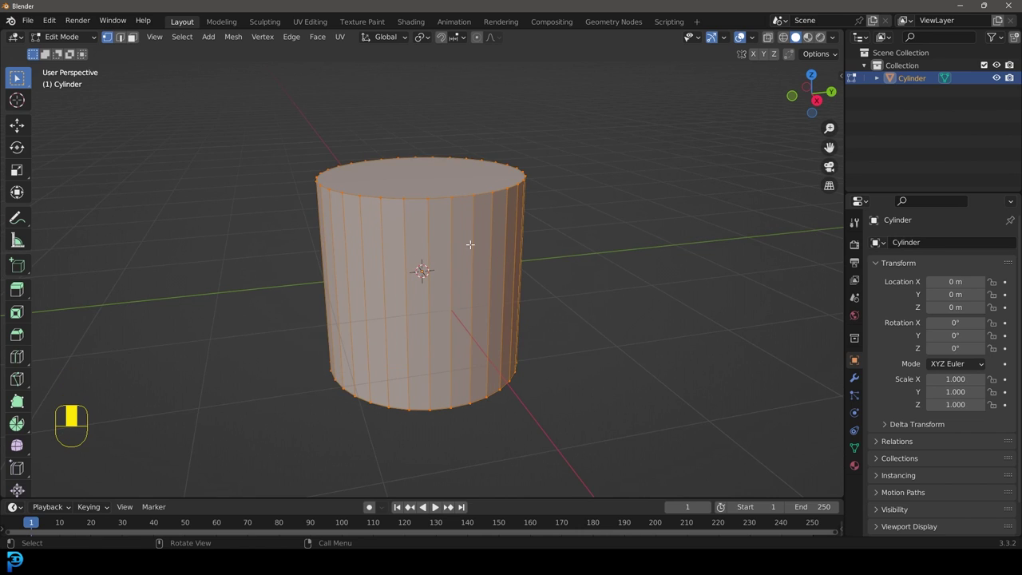
pyautogui.press('g')
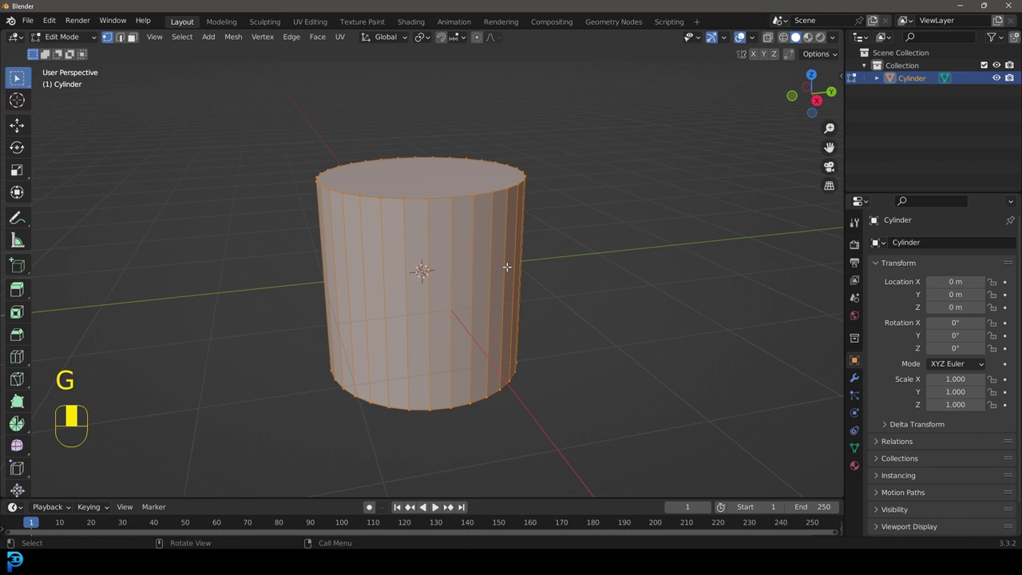
pyautogui.press('s')
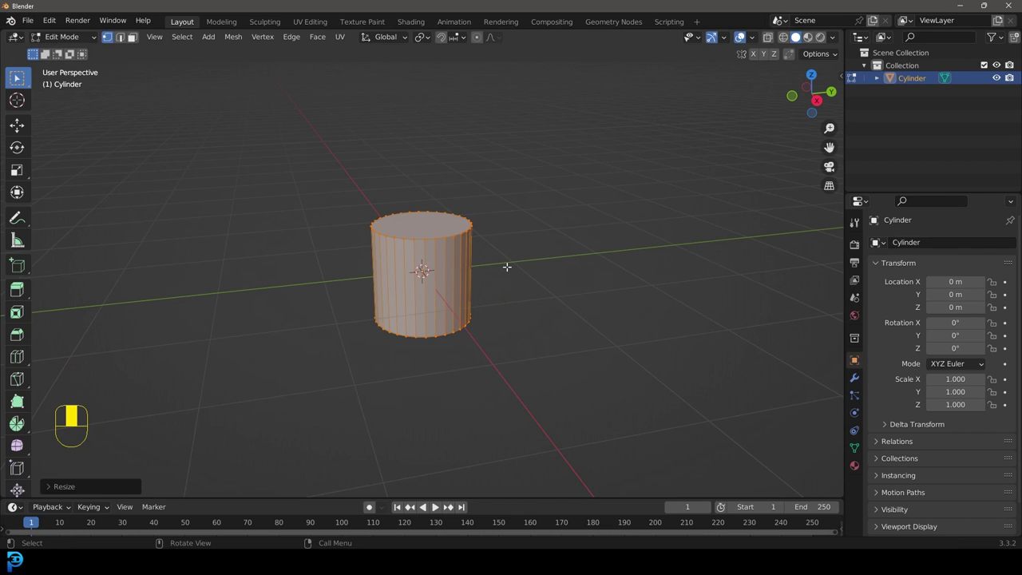
pyautogui.press('s')
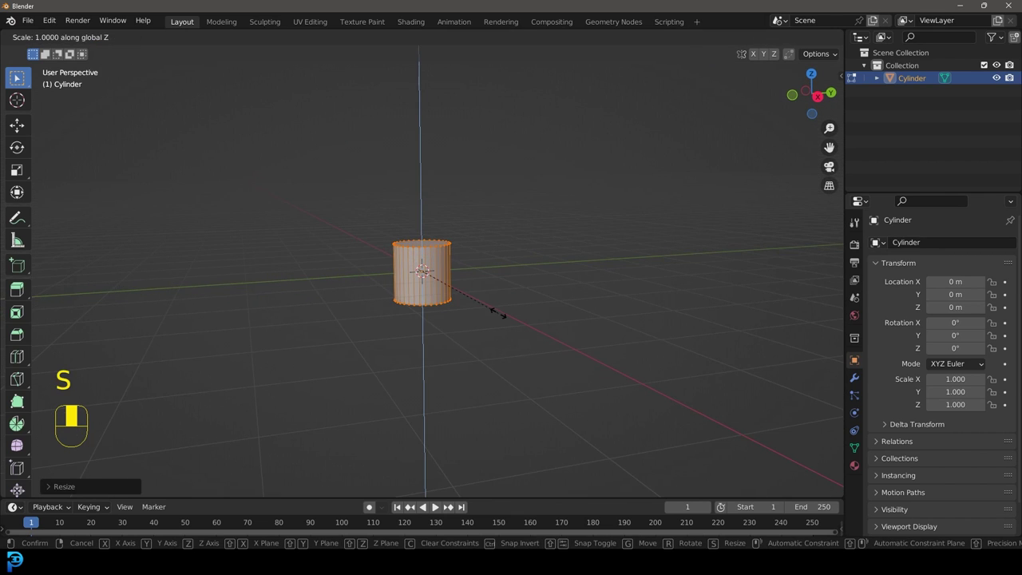
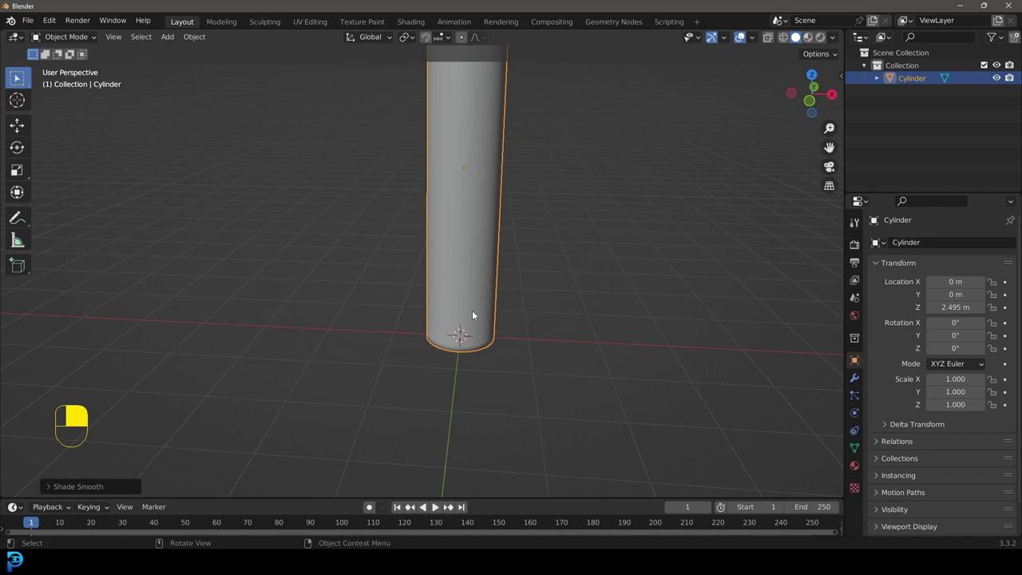
# Add a circle at the column foot and extrude its edge rings into a low stepped wall.
pyautogui.press('shift+a')
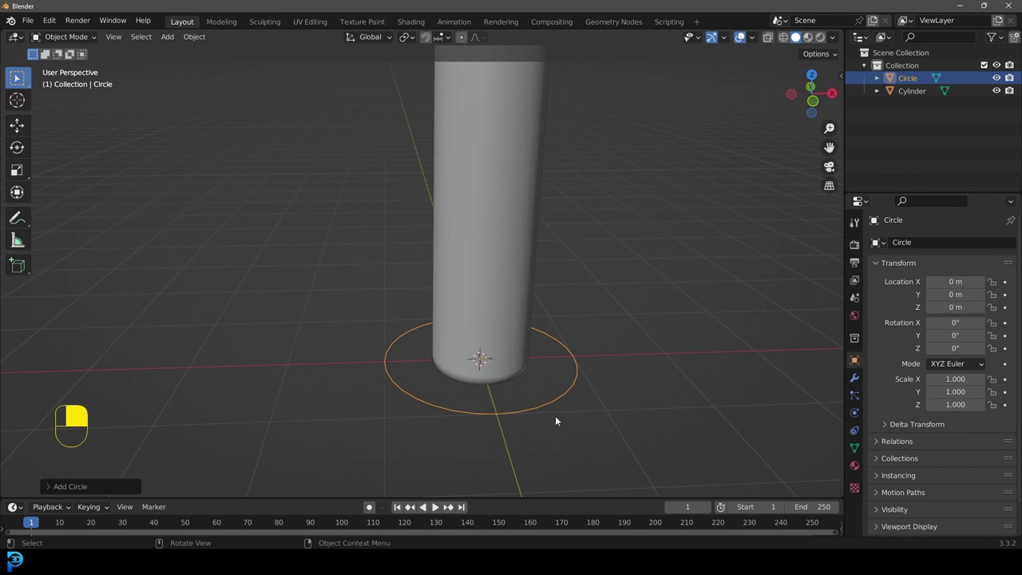
pyautogui.press('Tab')
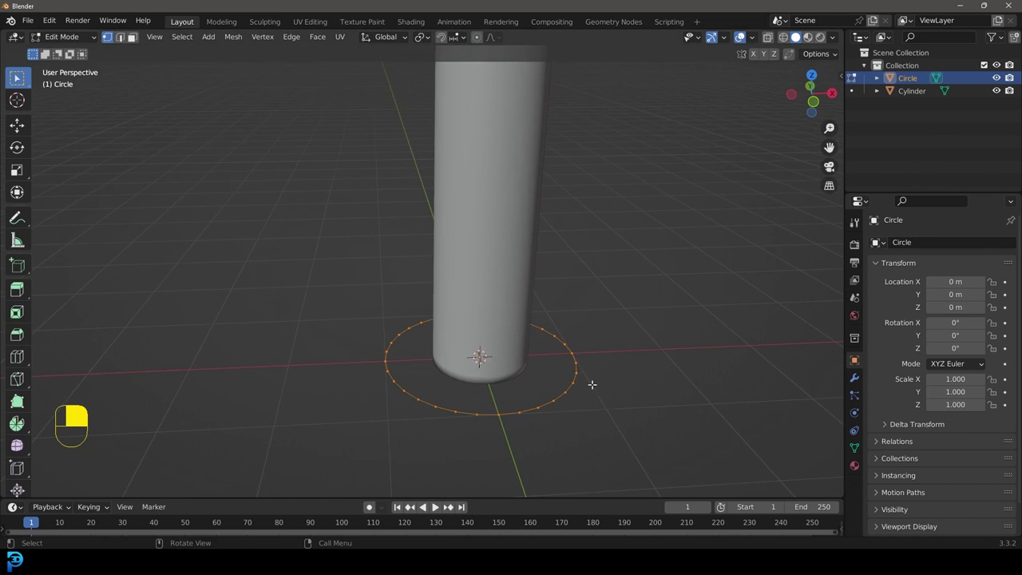
pyautogui.press('s')
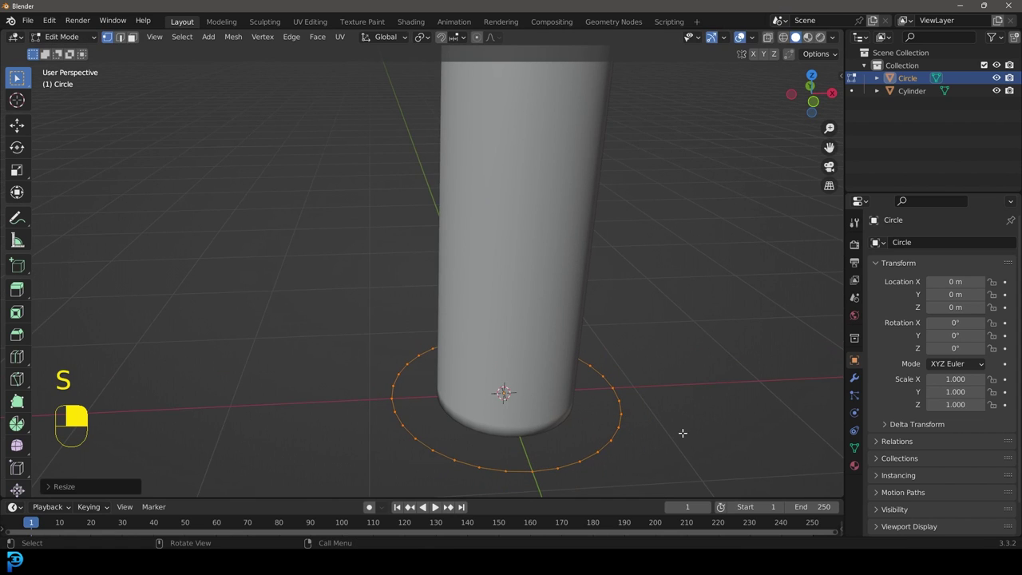
pyautogui.press('e')
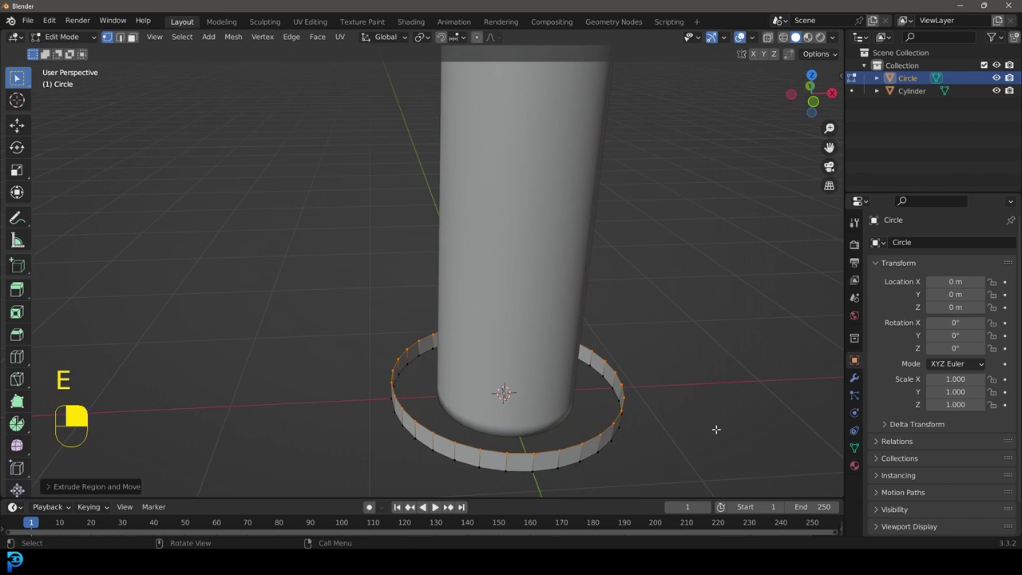
pyautogui.press('e')
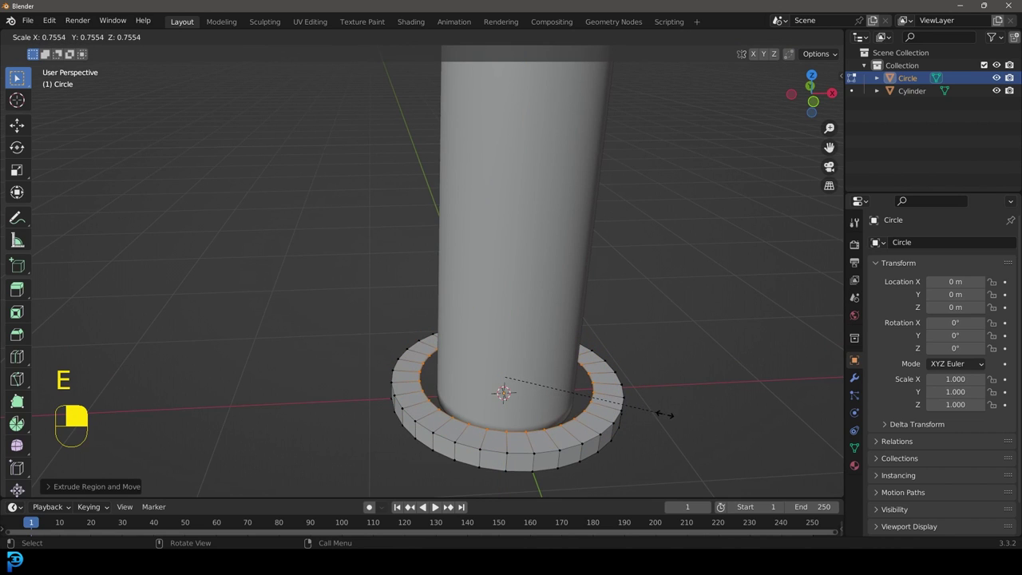
pyautogui.press('e')
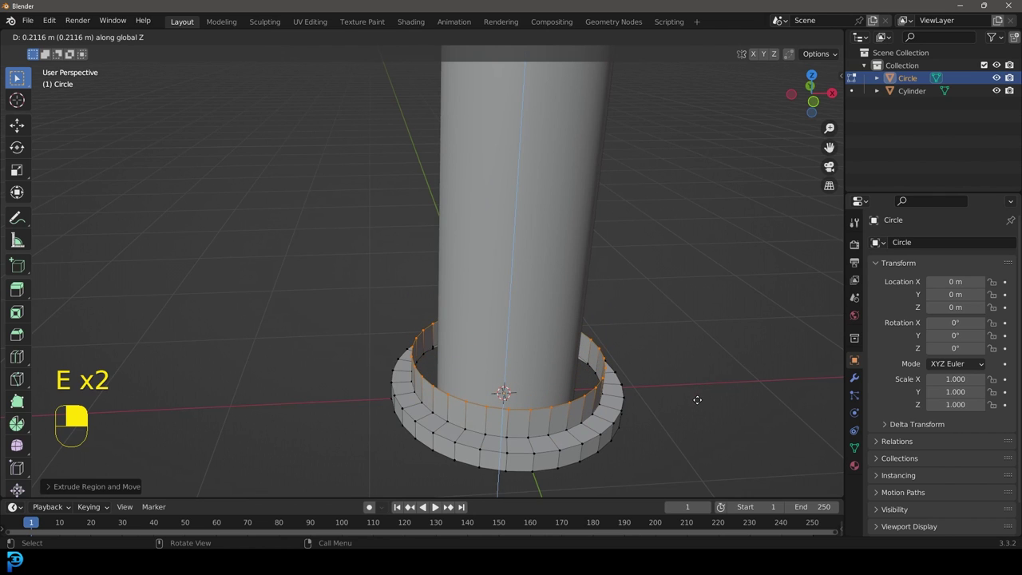
# Add another step to the base and bevel the step edges with Ctrl+B, then leave Edit Mode.
pyautogui.press('s')
pyautogui.press('f')
pyautogui.press('ctrl+z')
pyautogui.press('e')
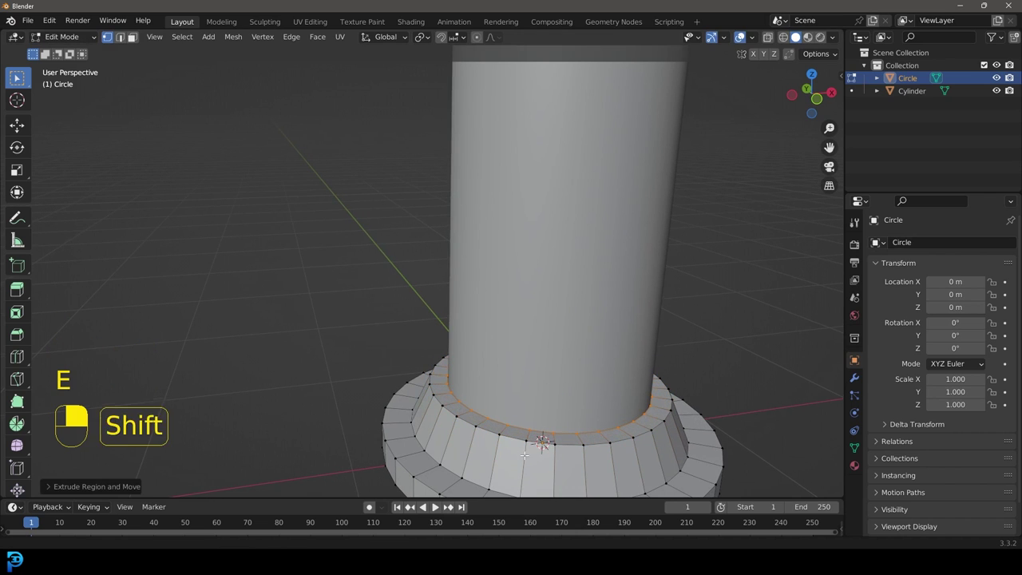
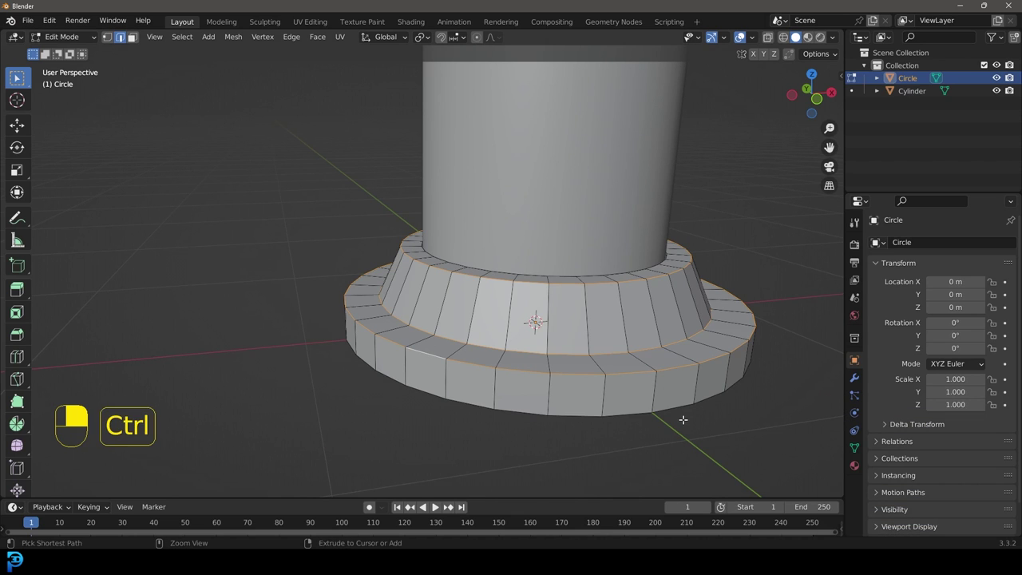
pyautogui.press('ctrl+b')
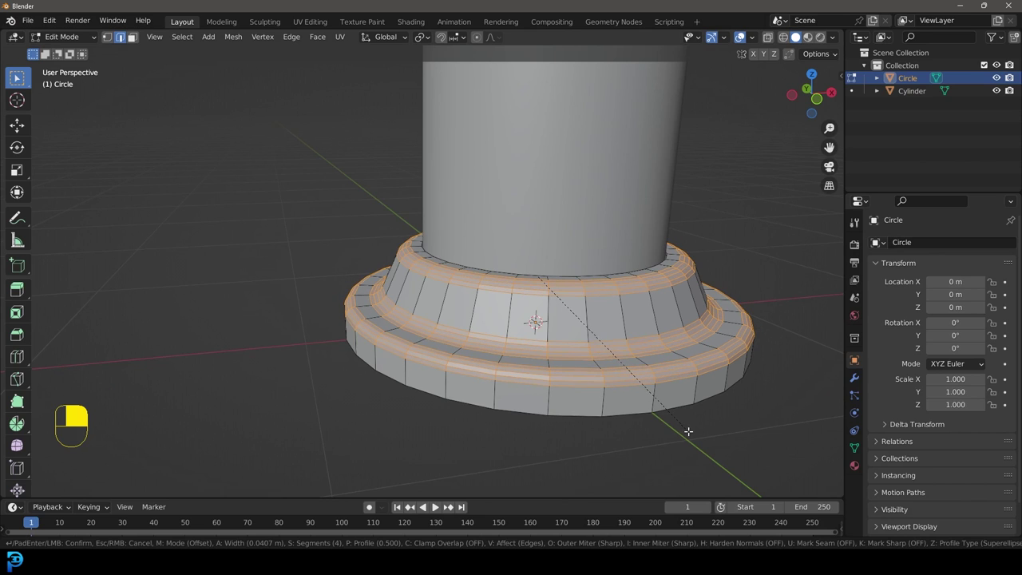
pyautogui.press('Tab')
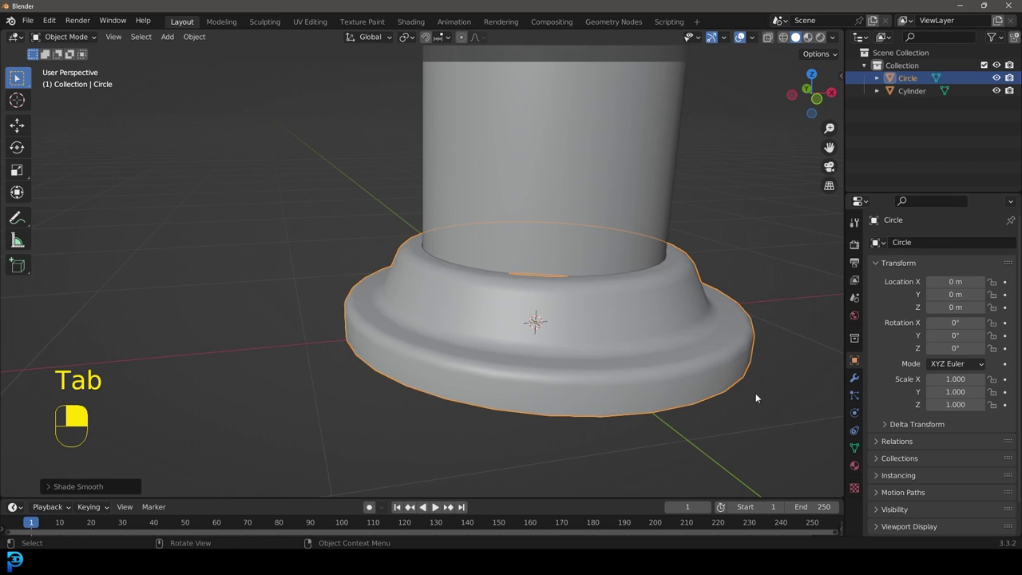
# Duplicate the base, flip it upside down onto the column top as a capital, viewed from the front.
pyautogui.moveTo(915, 240); pyautogui.dragTo(533, 348)
pyautogui.press('KP_1')
pyautogui.press('shift+d')
pyautogui.moveTo(533, 348); pyautogui.dragTo(502, 82)
pyautogui.press('r')
pyautogui.press('g')
pyautogui.moveTo(502, 81); pyautogui.dragTo(445, 205)
pyautogui.press('alt+a')
pyautogui.click(446, 205)
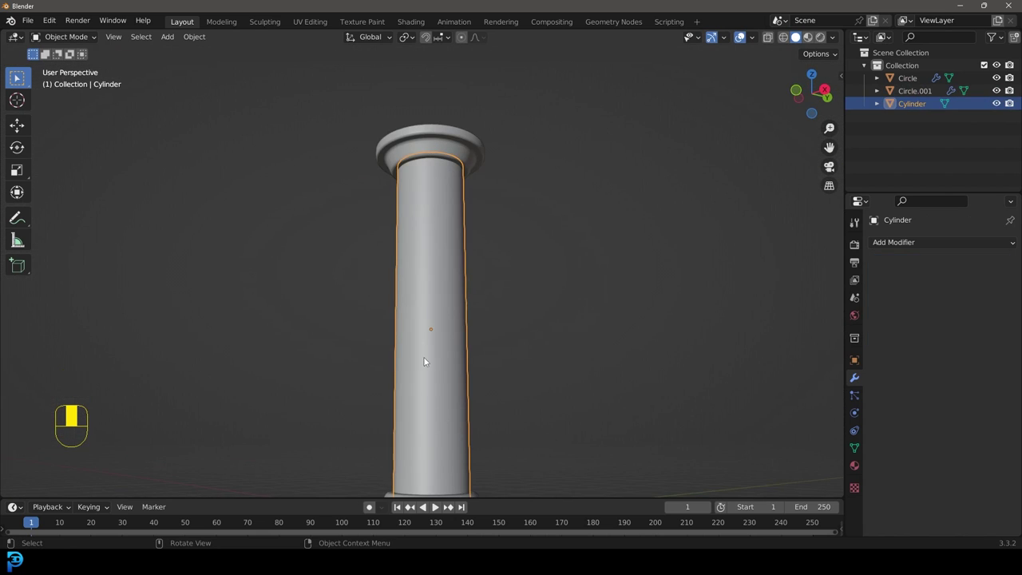
pyautogui.press('KP_1')
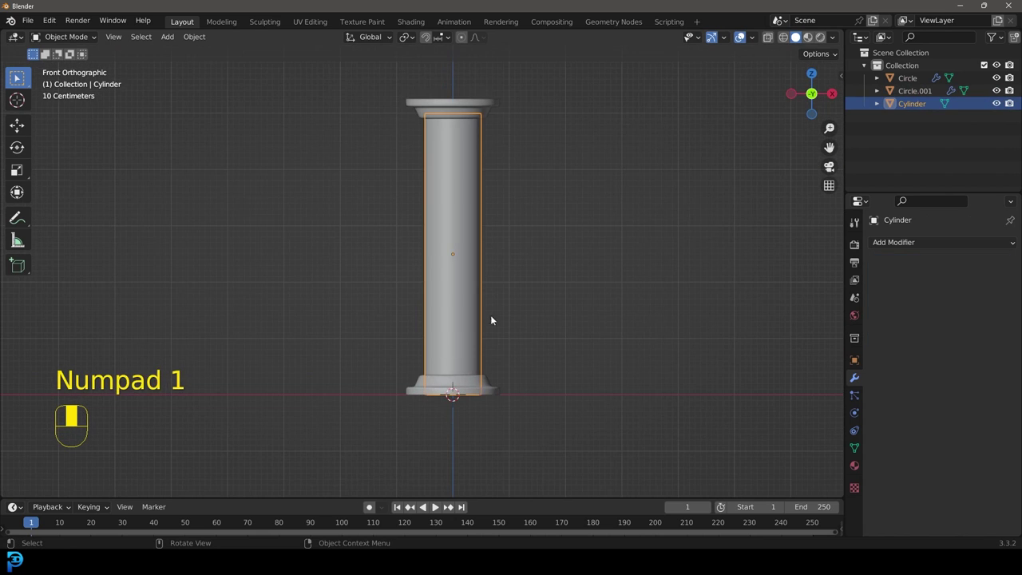
# Add a torus, raise it up the column and thin and shrink it to hug the shaft.
pyautogui.press('shift+a')
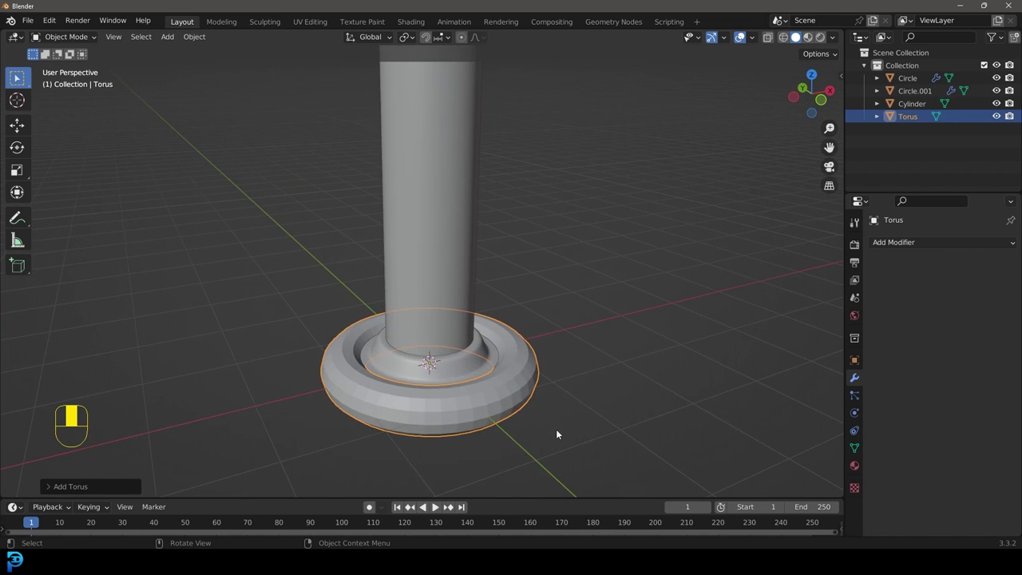
pyautogui.press('g')
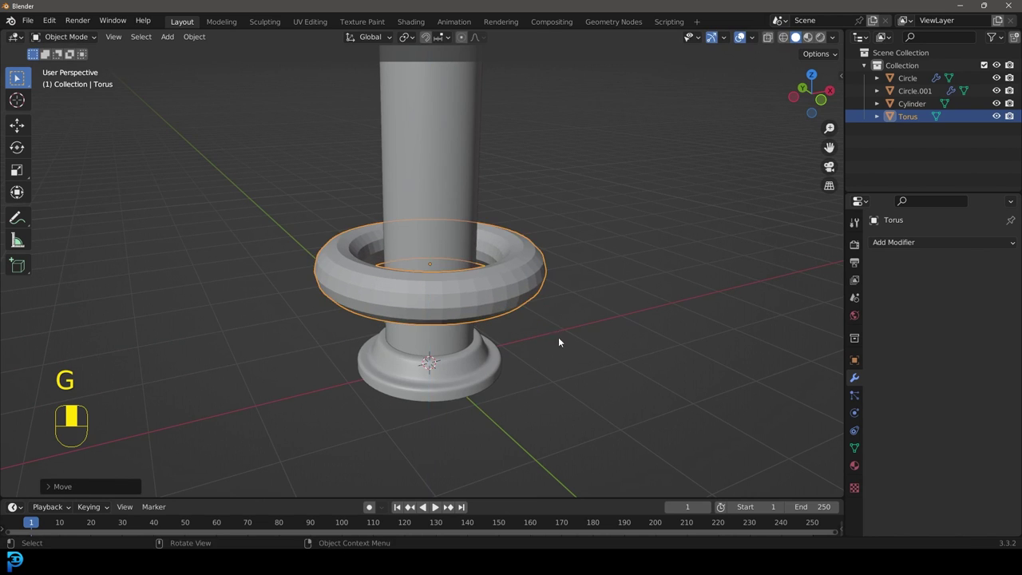
pyautogui.press('Tab')
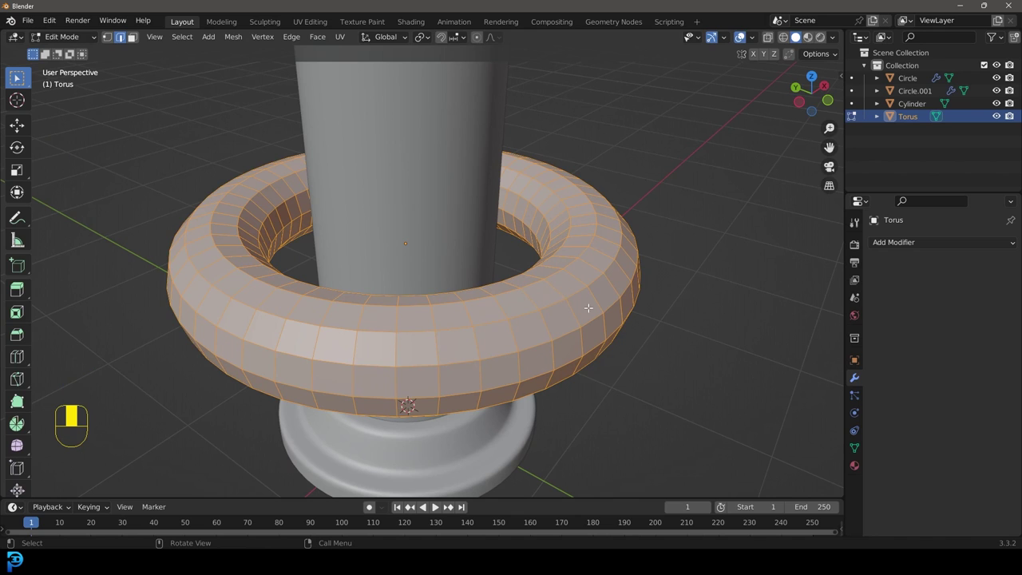
pyautogui.press('s')
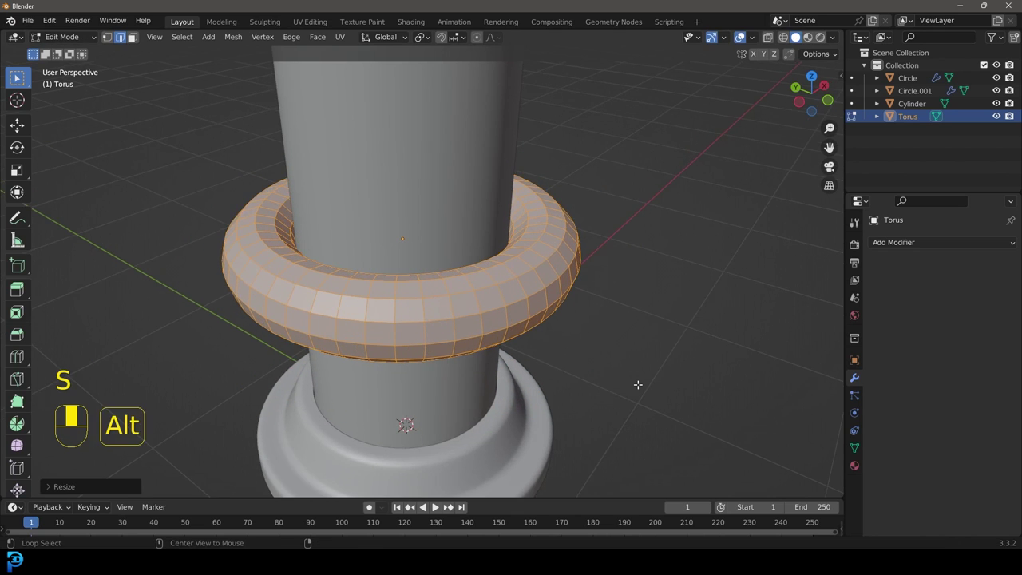
pyautogui.press('alt+s')
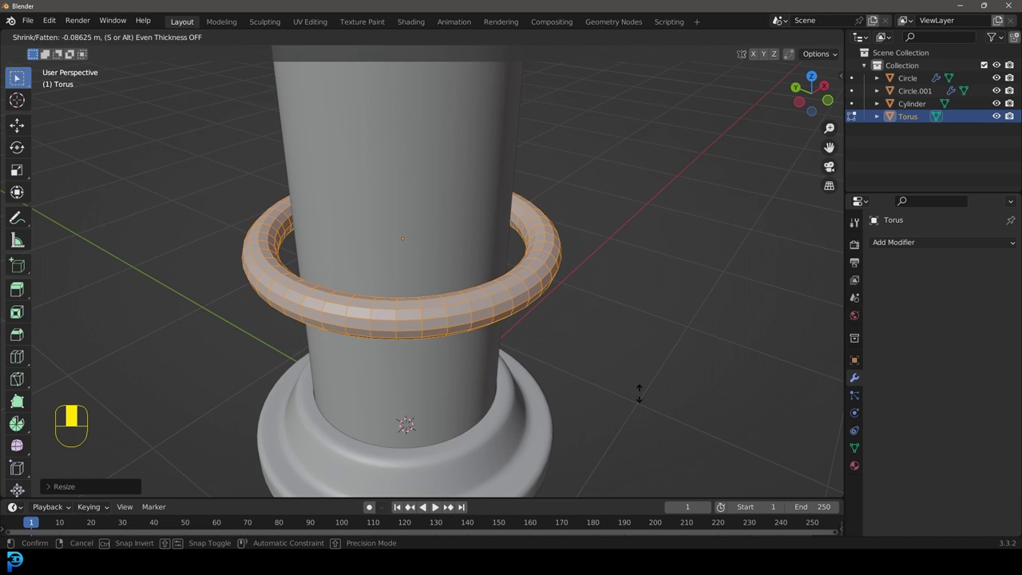
pyautogui.press('s')
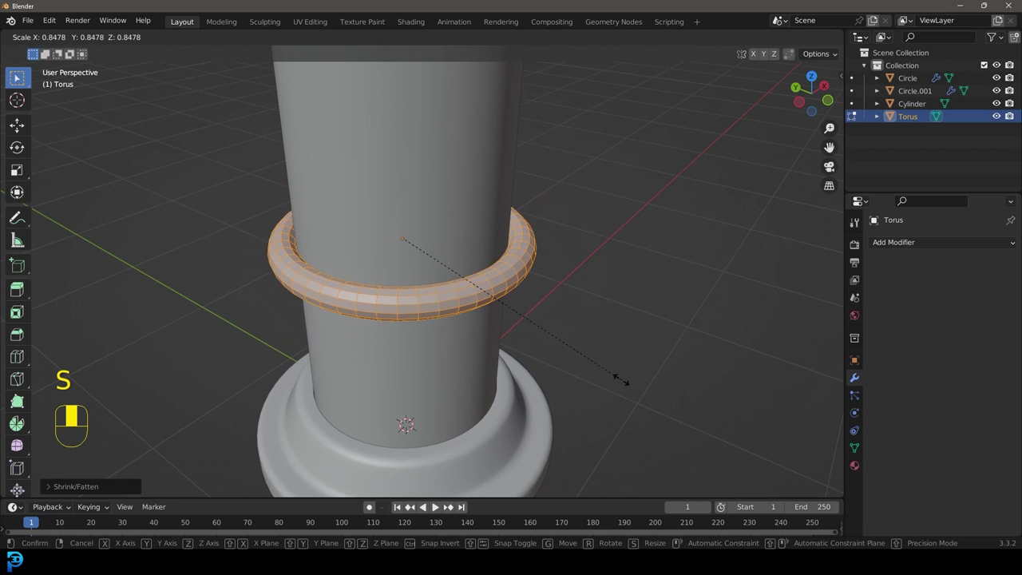
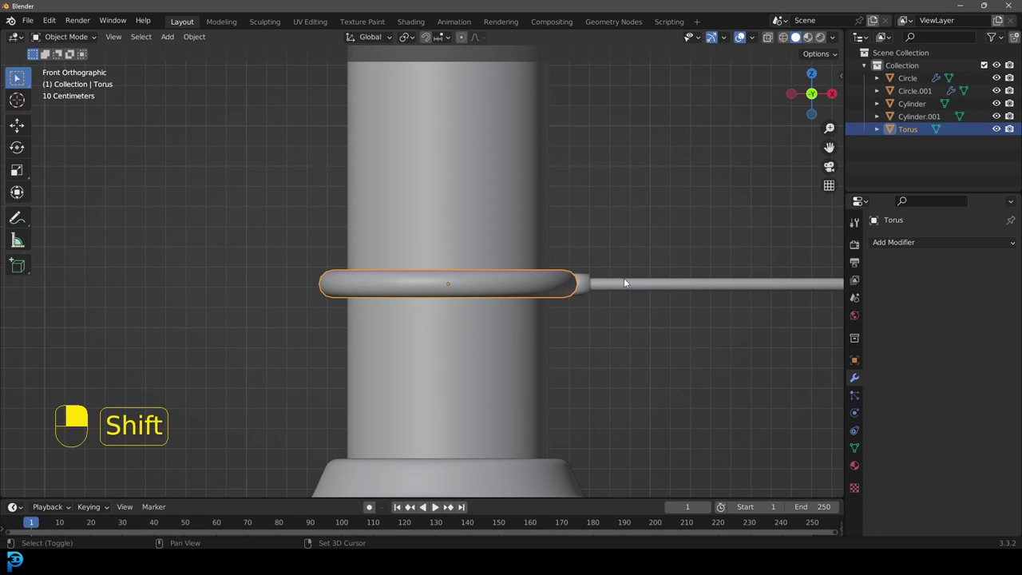
# Parent the Torus to Cylinder.001 and keyframe the rod's Location along the 120-frame timeline.
pyautogui.click(627, 285)
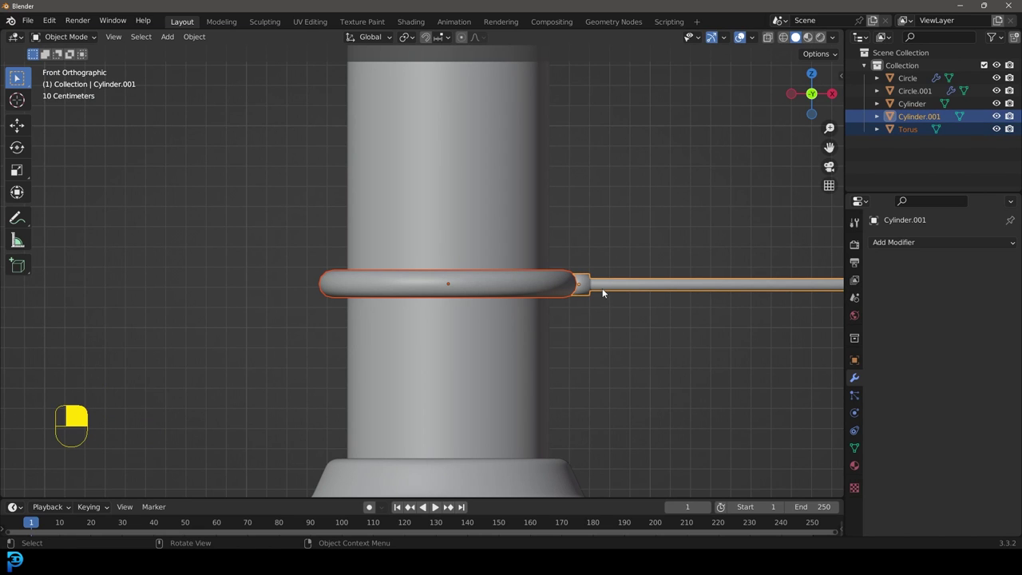
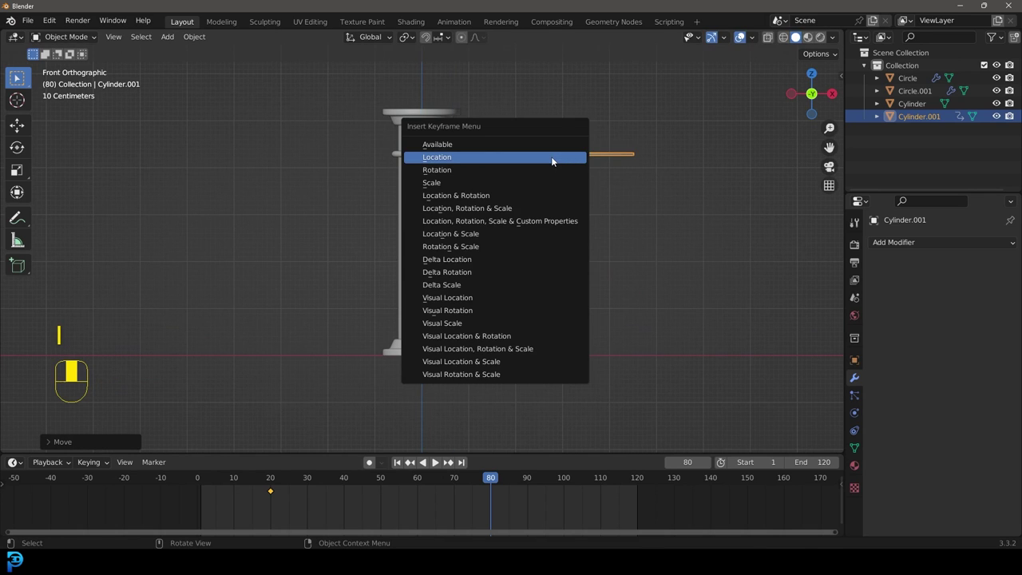
pyautogui.press('i')
pyautogui.moveTo(294, 522); pyautogui.dragTo(619, 514)
pyautogui.press('shift+d')
pyautogui.moveTo(619, 515); pyautogui.dragTo(461, 484)
# Play back and scrub the timeline to check the rod sliding up and down the column.
pyautogui.moveTo(460, 484); pyautogui.dragTo(436, 296)
pyautogui.press('space')
pyautogui.press('space')
pyautogui.moveTo(436, 295); pyautogui.dragTo(194, 493)
pyautogui.moveTo(194, 494); pyautogui.dragTo(863, 447)
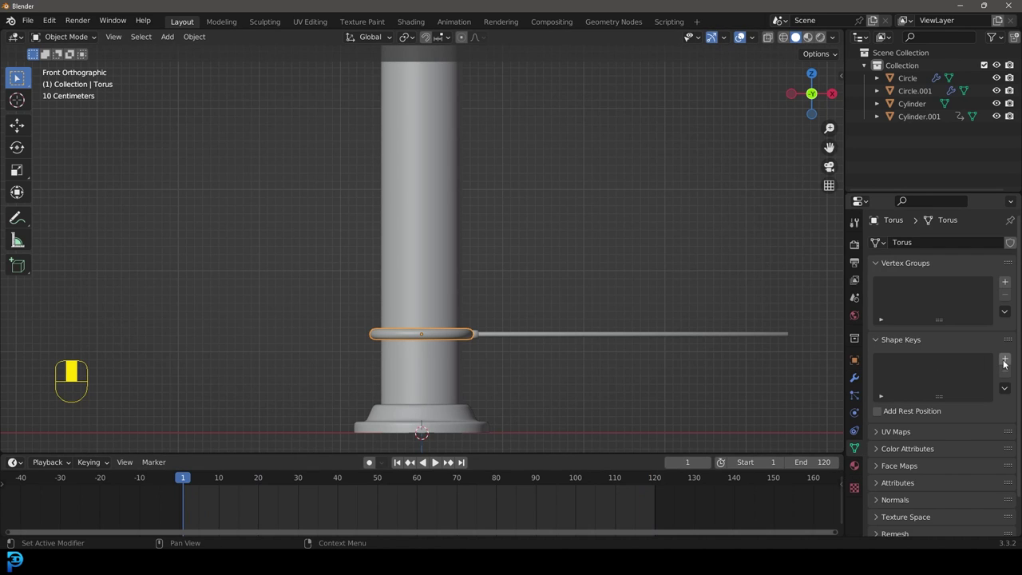
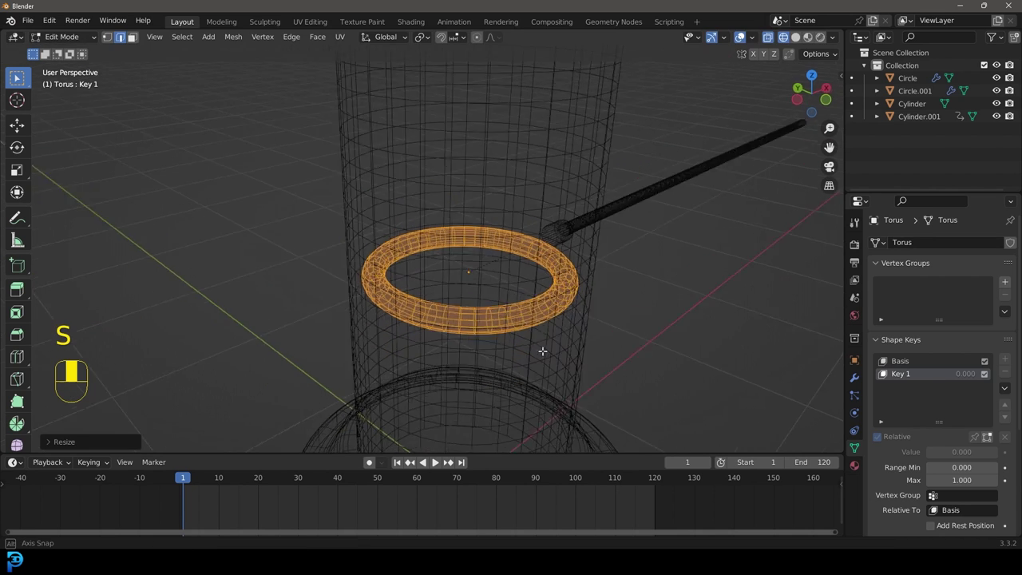
# Fatten the torus tube with Alt+S inside the Key 1 shape key.
pyautogui.press('alt+s')
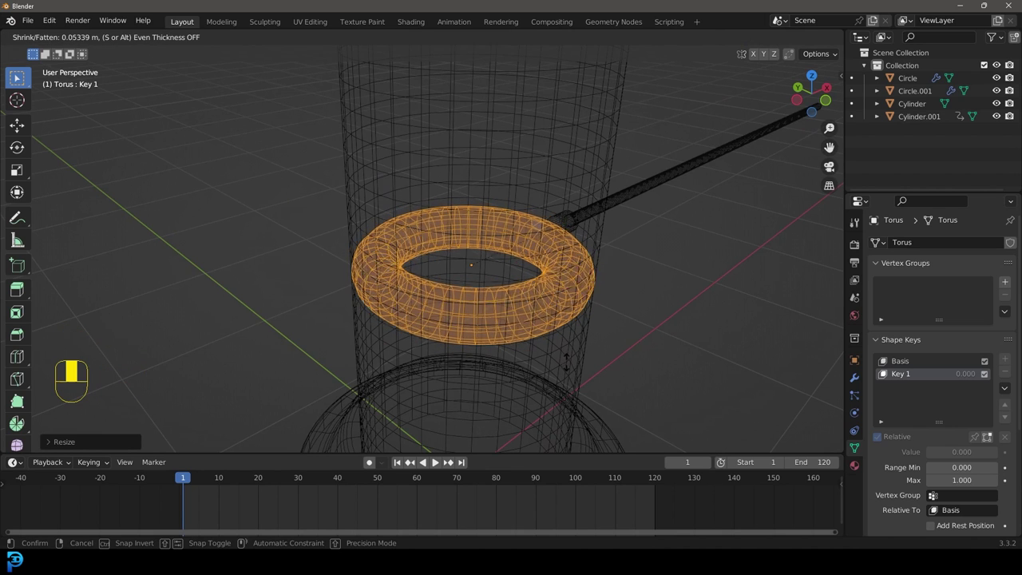
pyautogui.press('KP_1')
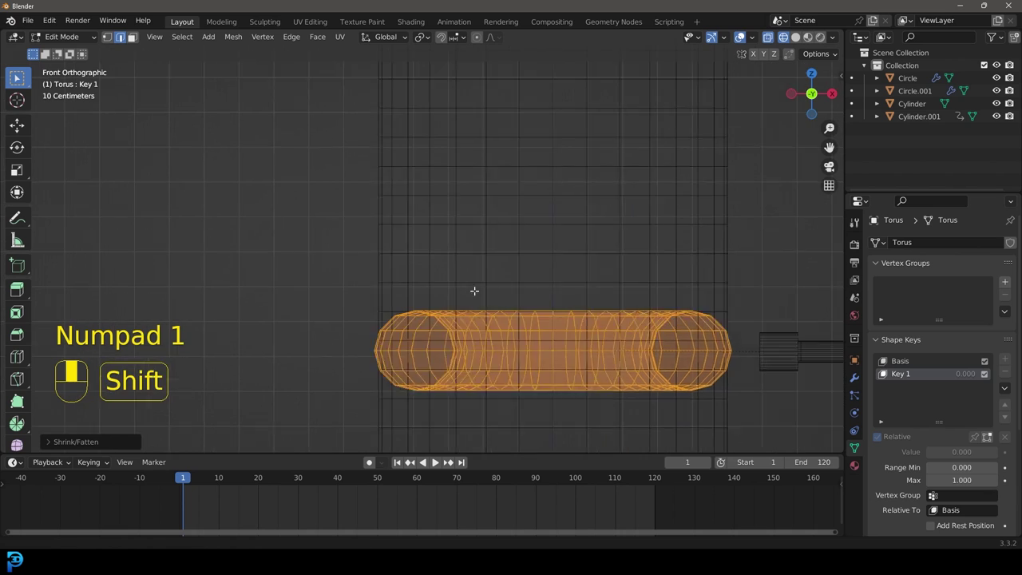
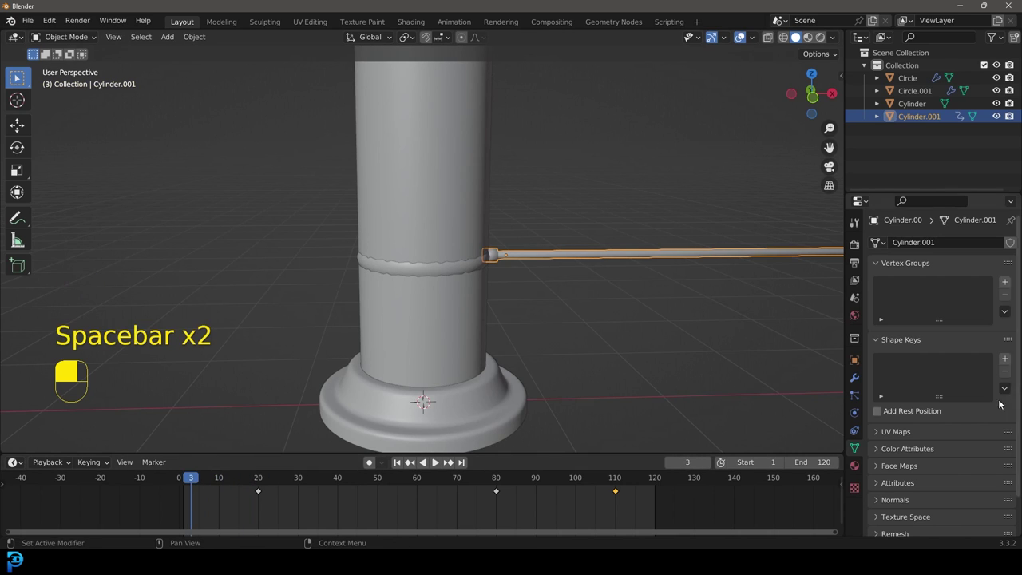
# Keyframe the ring's Key 1 Value at different frames, ending at 0 on frame 10.
pyautogui.moveTo(450, 271); pyautogui.dragTo(991, 453)
pyautogui.moveTo(992, 453); pyautogui.dragTo(550, 283)
pyautogui.moveTo(550, 282); pyautogui.dragTo(434, 277)
# Move the rod's inner end along Z into the ring and scrub the timeline to verify.
pyautogui.press('Tab')
pyautogui.press('z')
pyautogui.press('g')
pyautogui.press('Tab')
pyautogui.press('z')
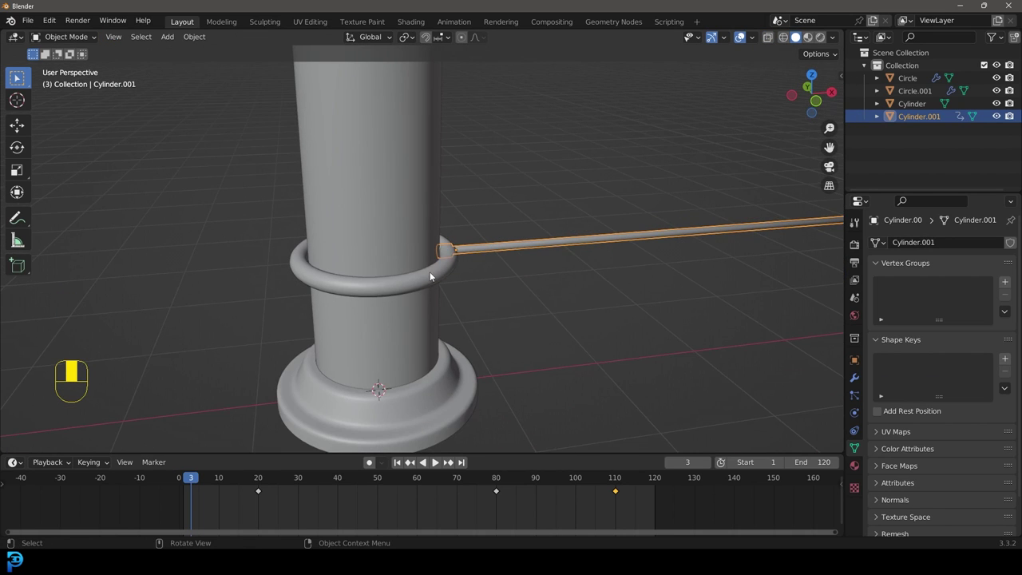
pyautogui.click(432, 276)
pyautogui.moveTo(207, 482); pyautogui.dragTo(1008, 459)
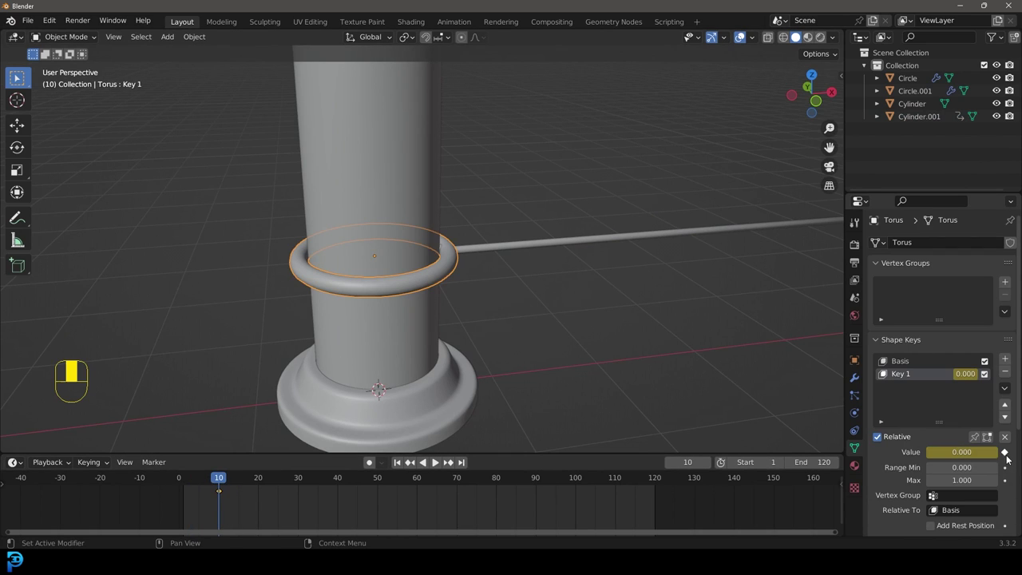
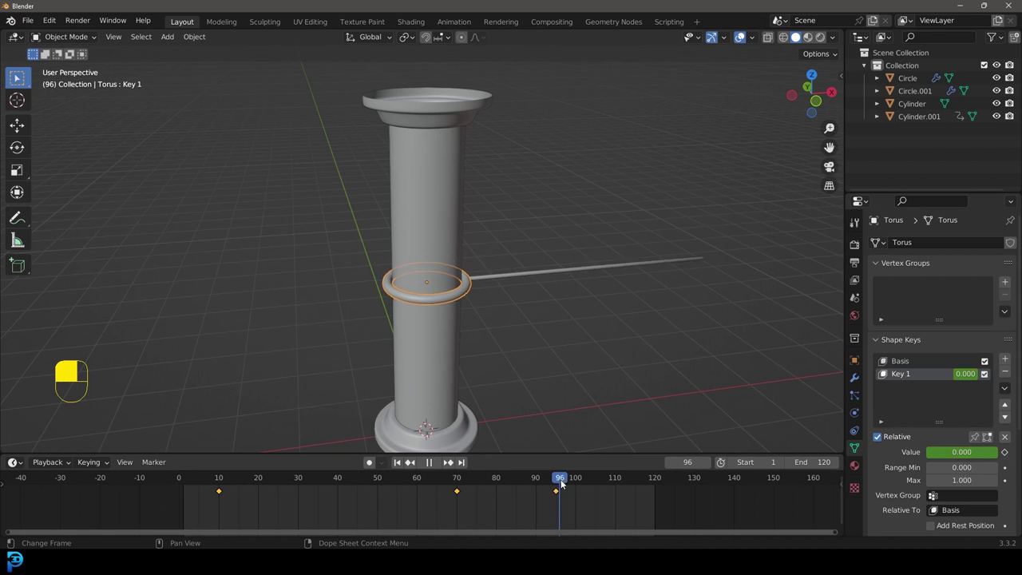
# Save the scene as a.blend on the Desktop and give the column Cloth physics.
pyautogui.press('space')
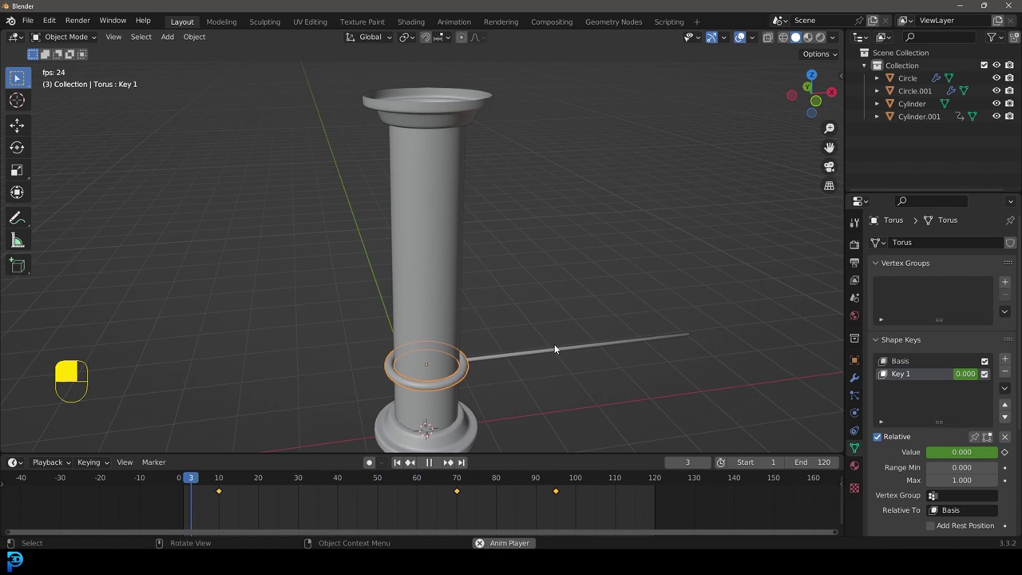
pyautogui.press('space')
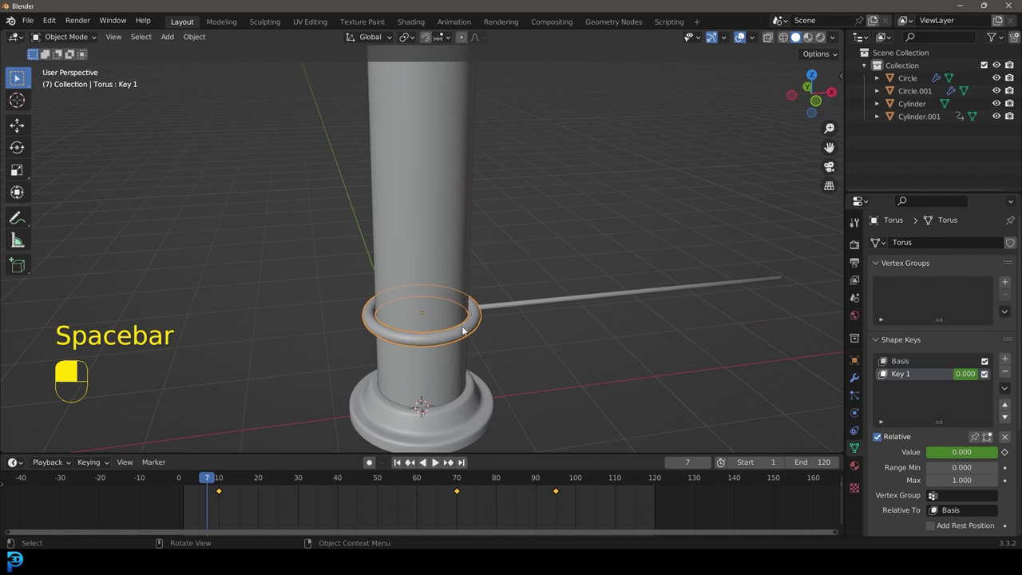
pyautogui.press('ctrl+s')
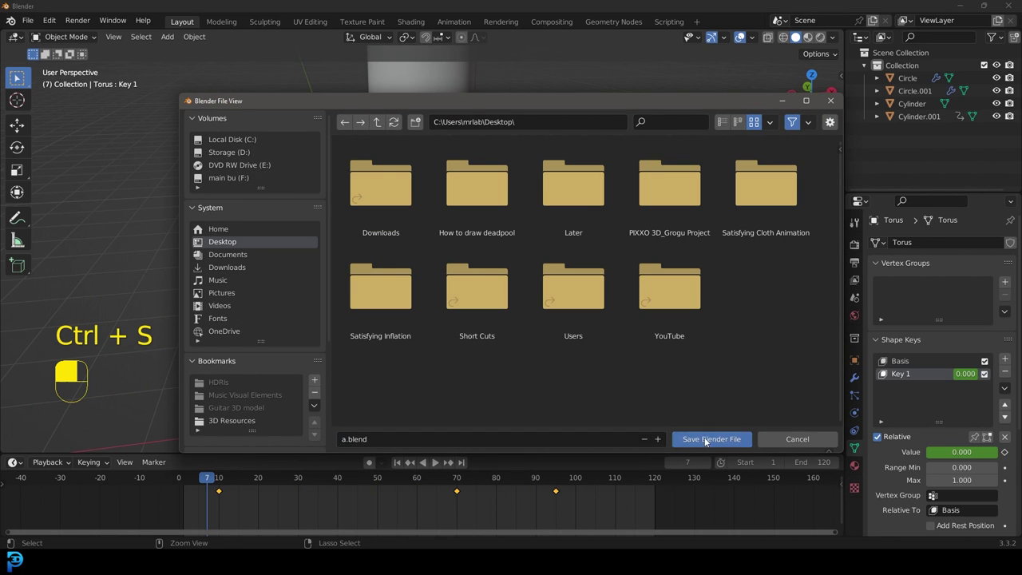
pyautogui.moveTo(458, 205); pyautogui.dragTo(951, 270)
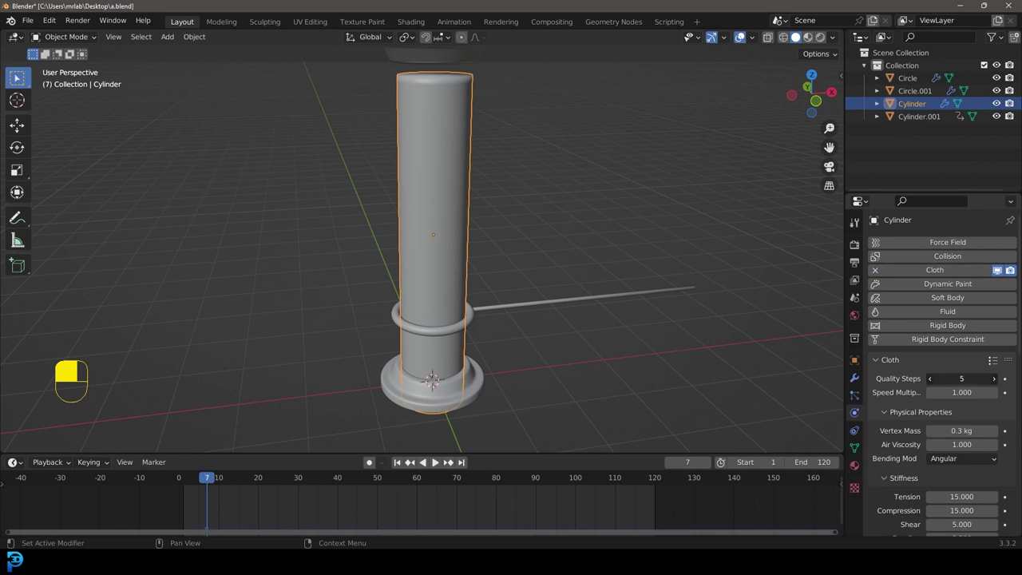
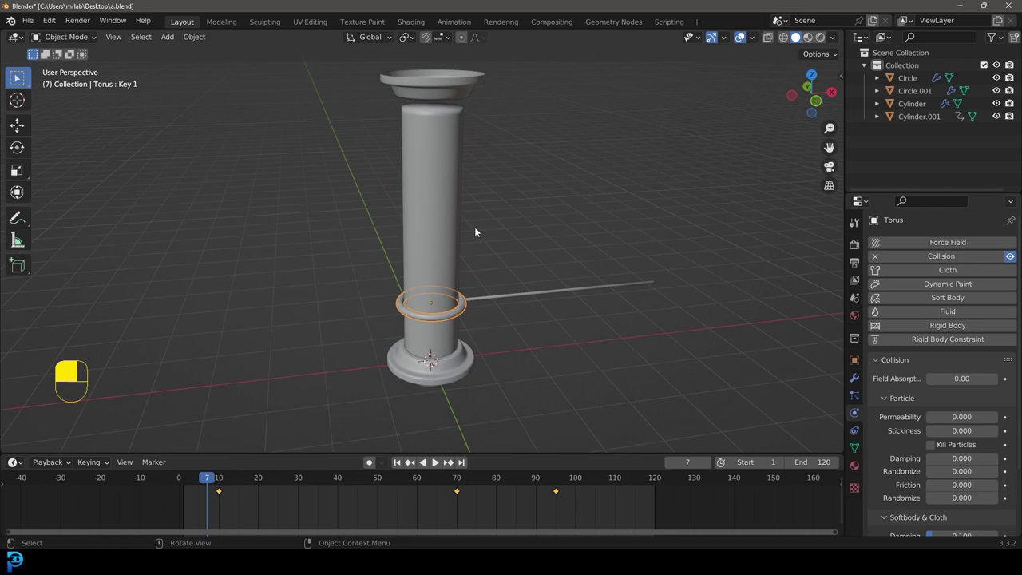
# Rewind and play the animation from the front to watch the cloth column deform around the ring.
pyautogui.press('shift+Left')
pyautogui.press('KP_1')
pyautogui.press('space')
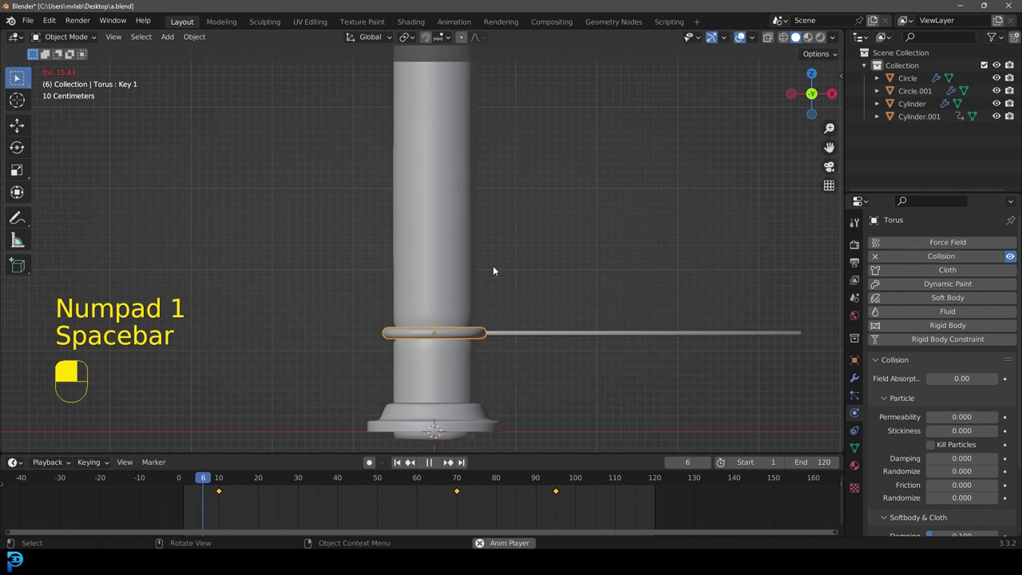
pyautogui.press('space')
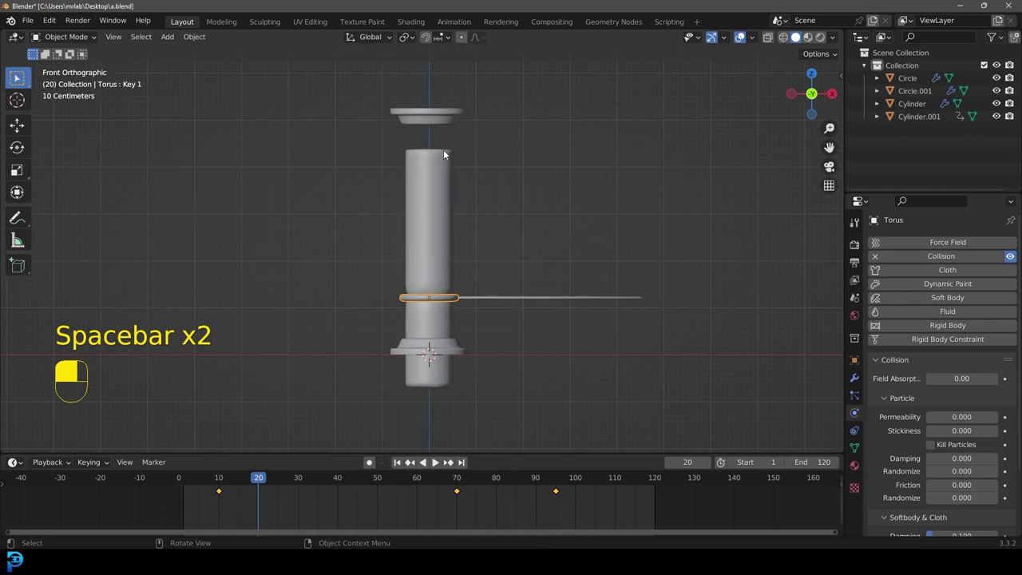
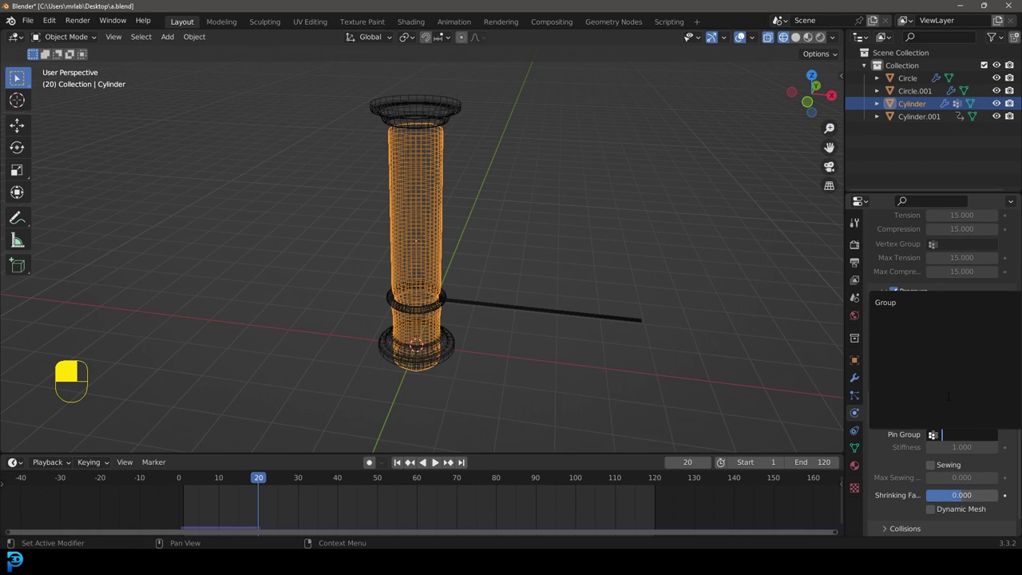
# Rewind to frame 1 and play back the pinned, pressurised cloth being pinched by the ring.
pyautogui.press('shift+Left')
pyautogui.press('space')
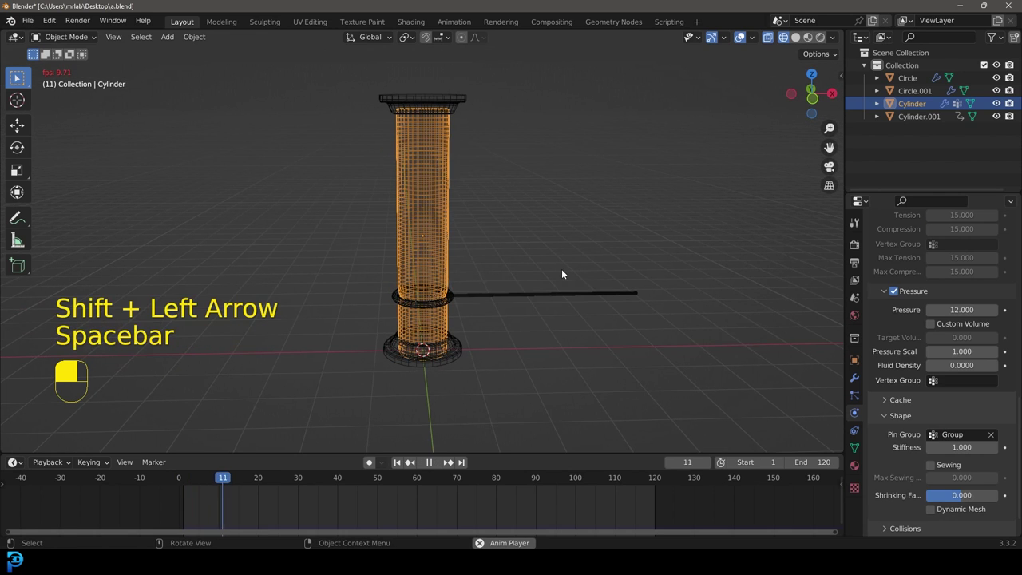
pyautogui.press('z')
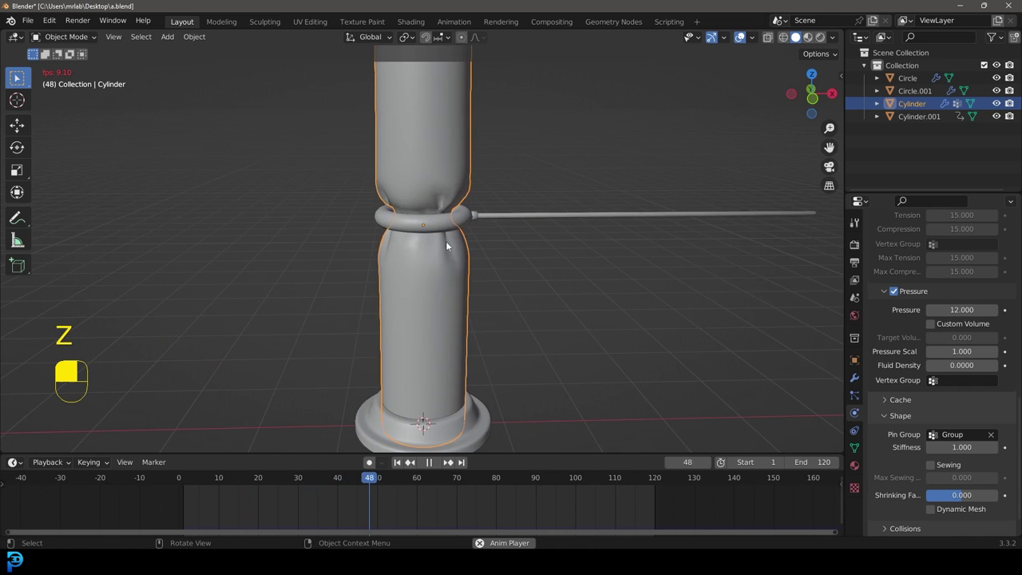
pyautogui.press('space')
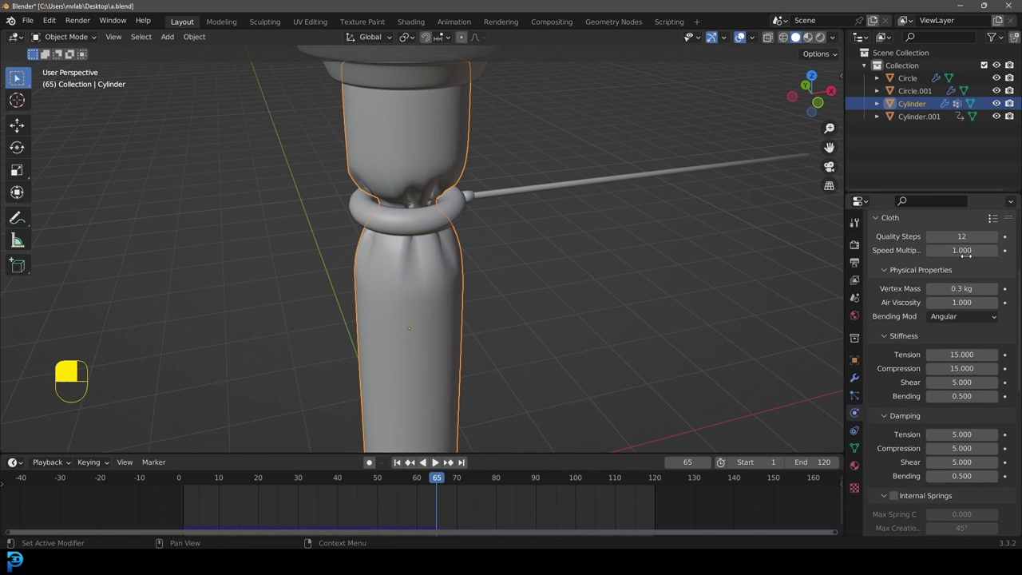
pyautogui.press('space')
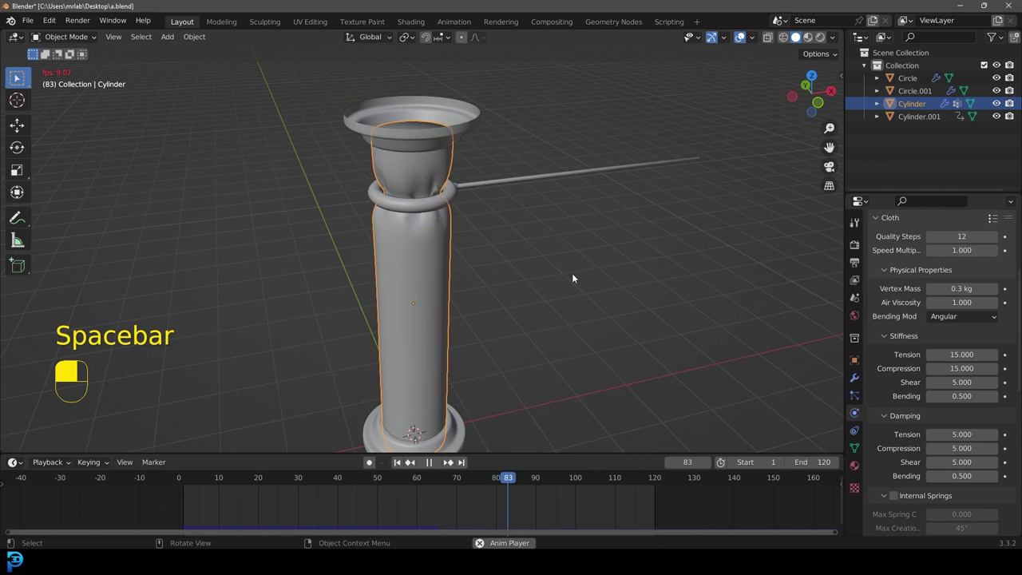
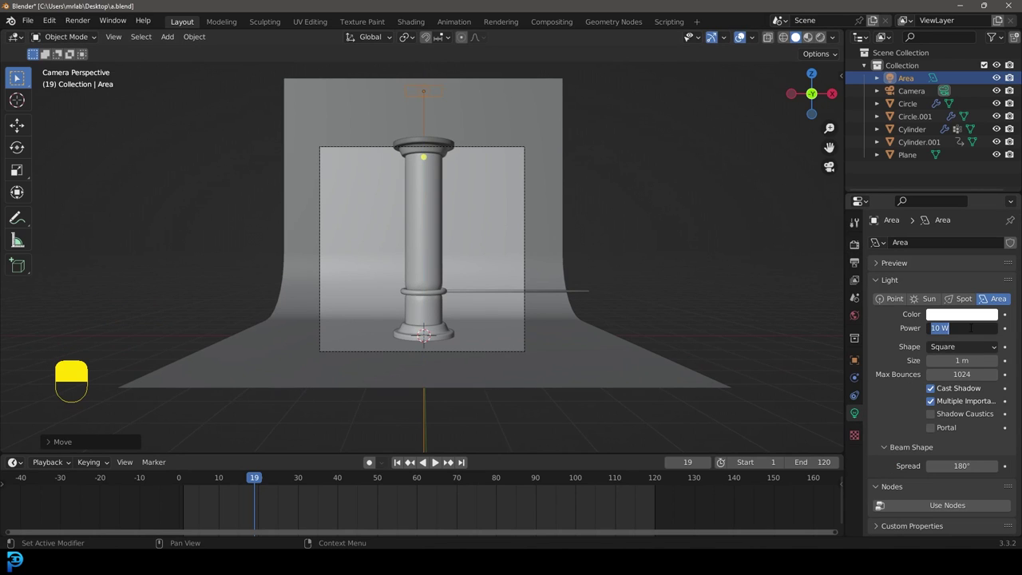
# Give the area light 200 W power and a 3 m size.
pyautogui.press('0')
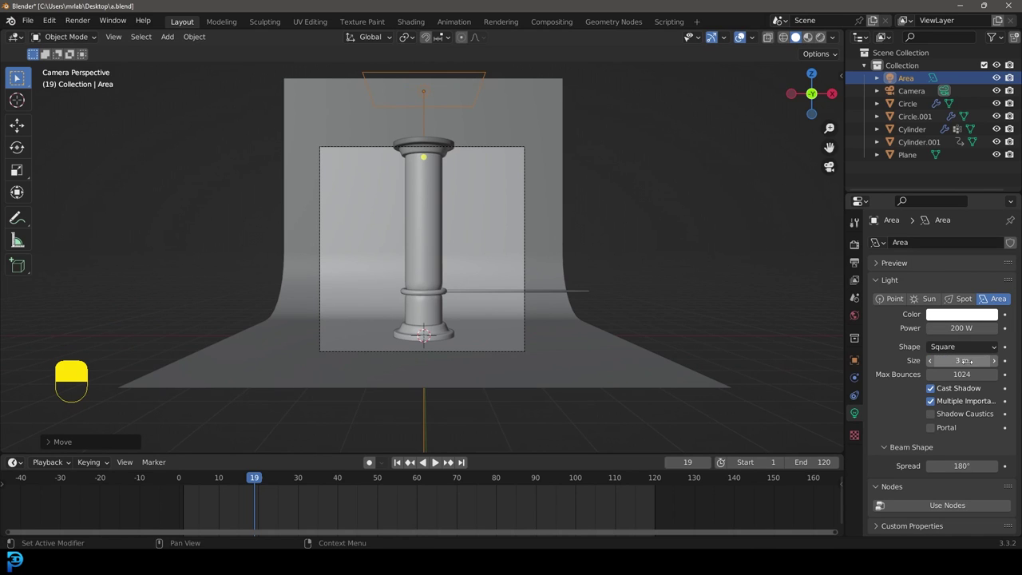
pyautogui.press('ctrl+b')
# Switch the viewport to Rendered shading to preview the lit column through the camera.
pyautogui.press('z')
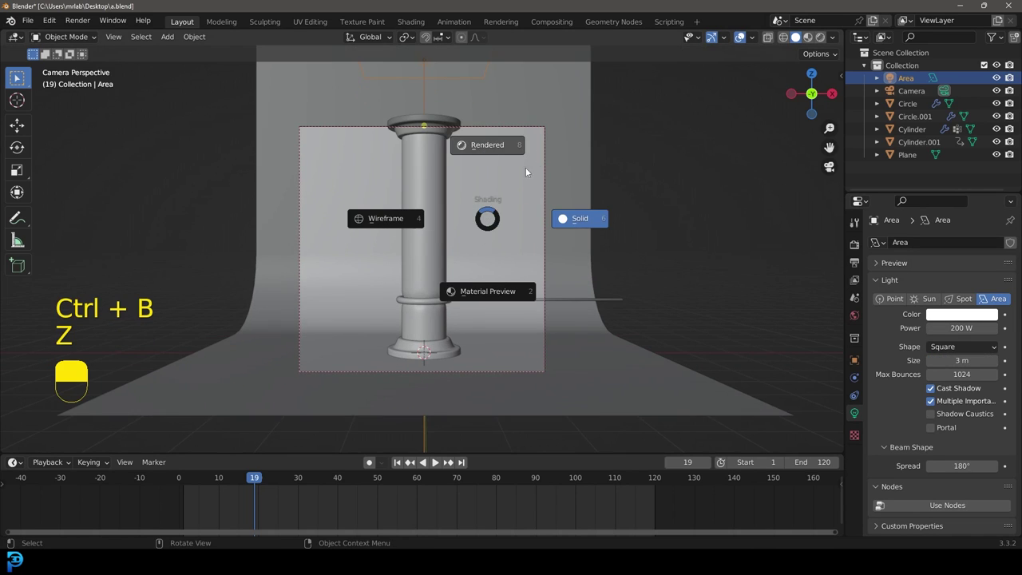
pyautogui.moveTo(511, 192); pyautogui.dragTo(871, 320)
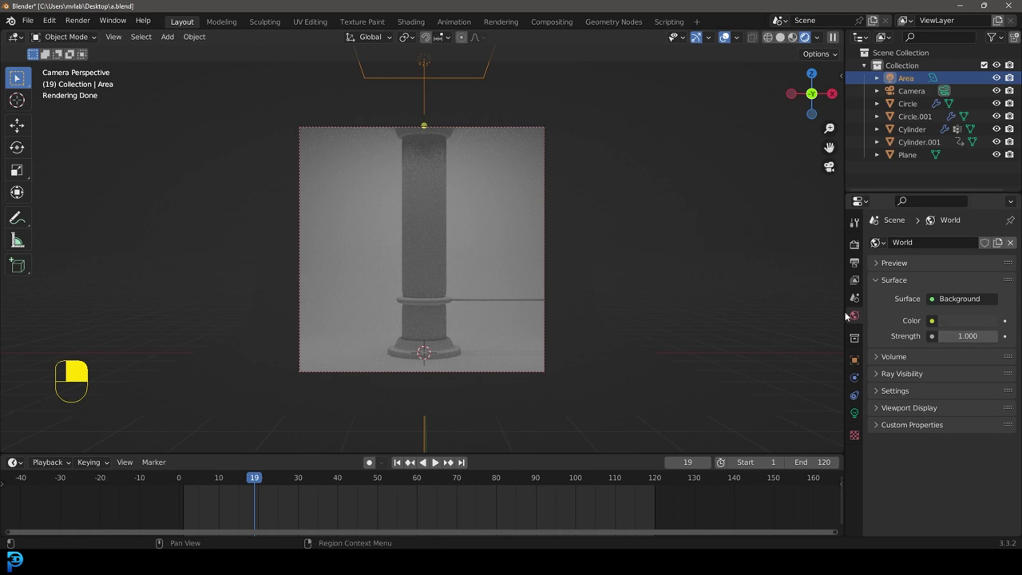